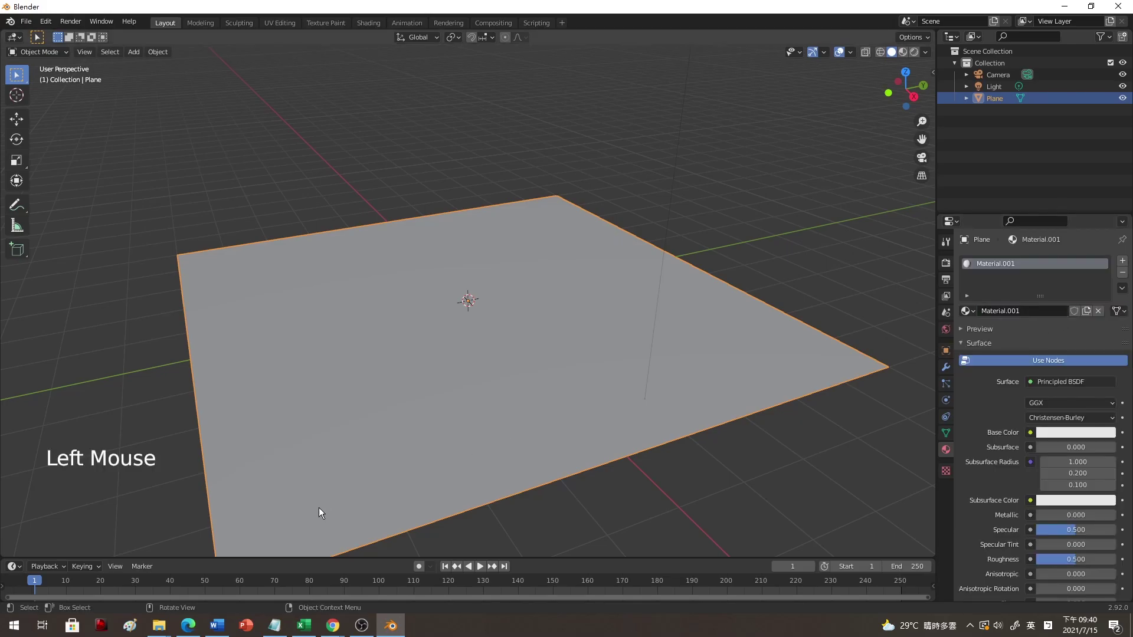
- Drag the timeline's top border upward to enlarge the bottom area
{"action": "left_click", "coordinate": [287, 338]}
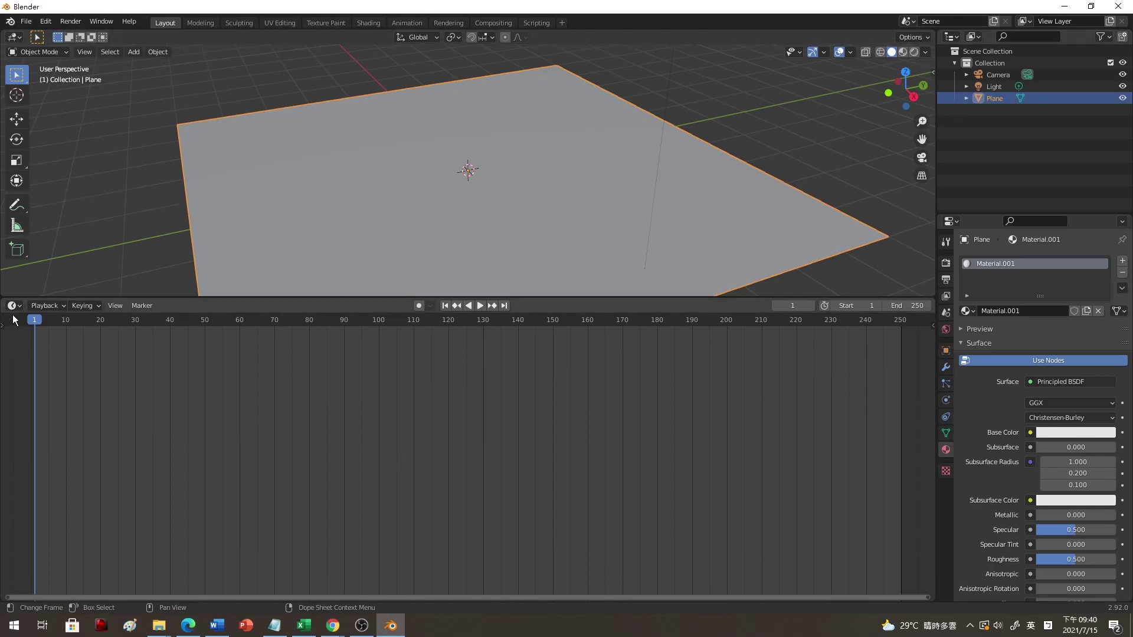
- Switch the bottom area to the Shader Editor, hide the sidebar, and frame Material.001's Principled BSDF and Material Output nodes
{"action": "left_click", "coordinate": [22, 314]}
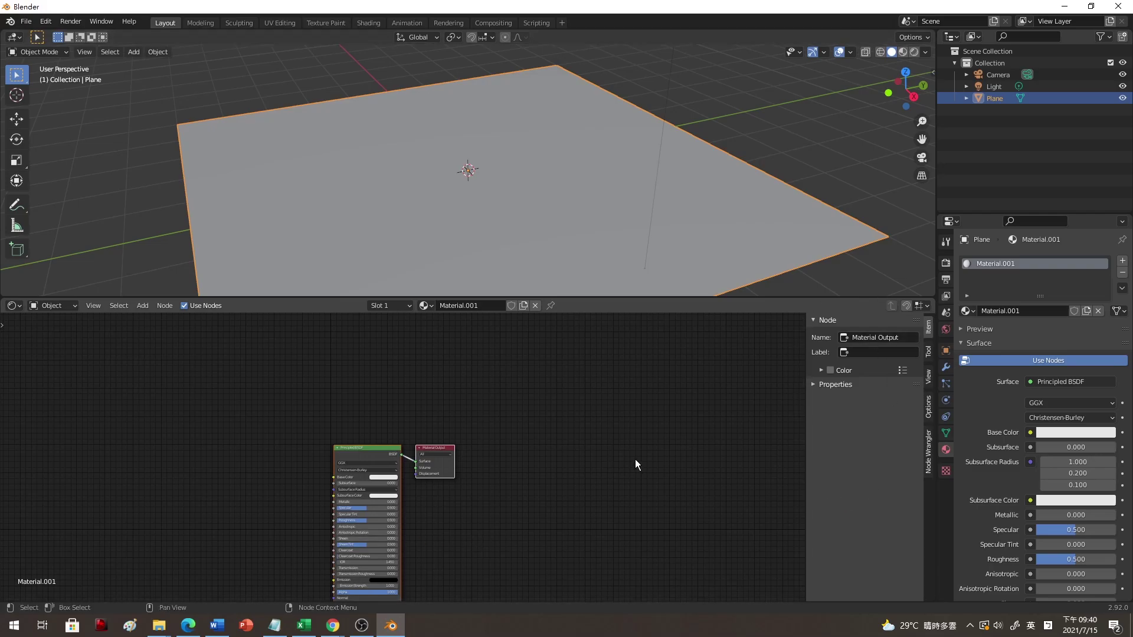
{"action": "key", "text": "n"}
{"action": "middle_click", "coordinate": [537, 497]}
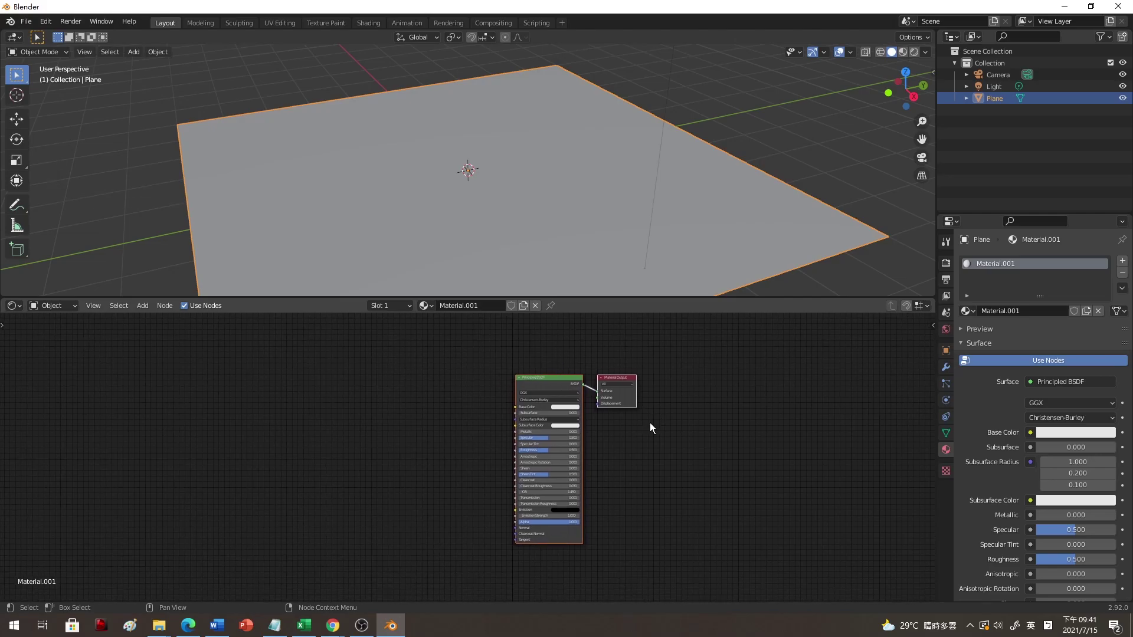
{"action": "middle_click", "coordinate": [663, 417]}
{"action": "scroll", "scroll_direction": "down", "scroll_amount": 3}
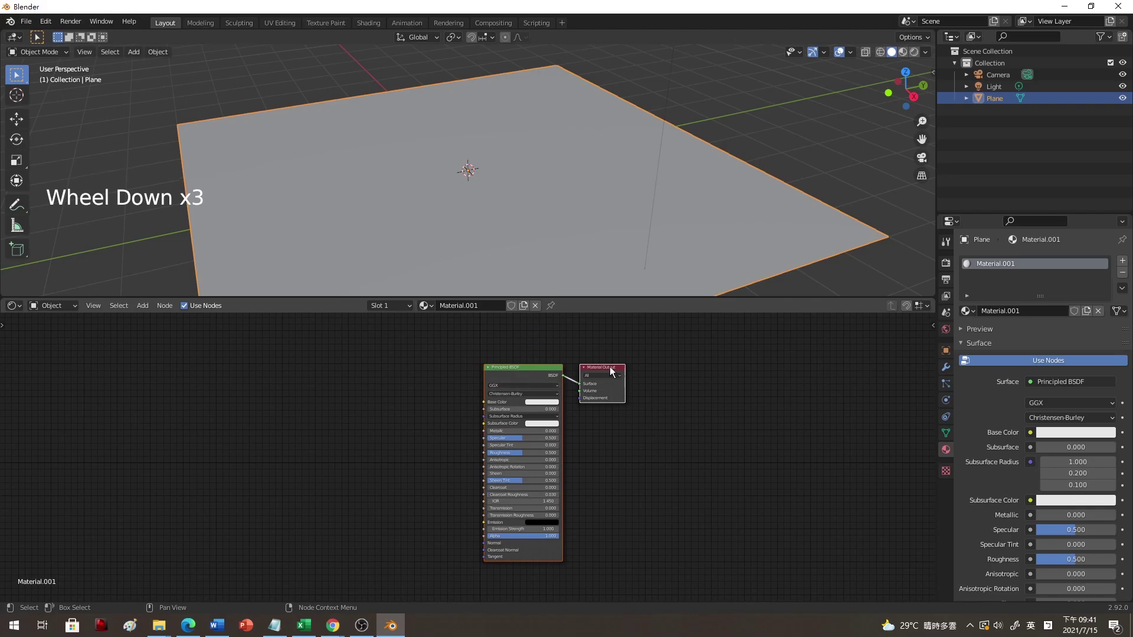
{"action": "left_click", "coordinate": [681, 402]}
{"action": "scroll", "scroll_direction": "up", "scroll_amount": 3}
{"action": "middle_click", "coordinate": [694, 391]}
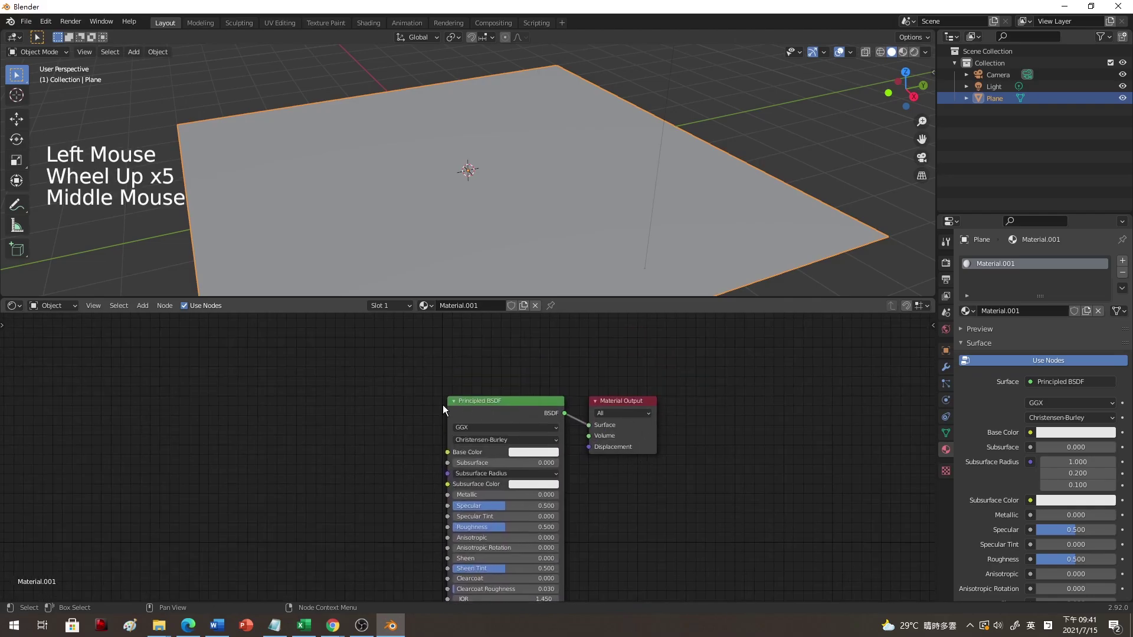